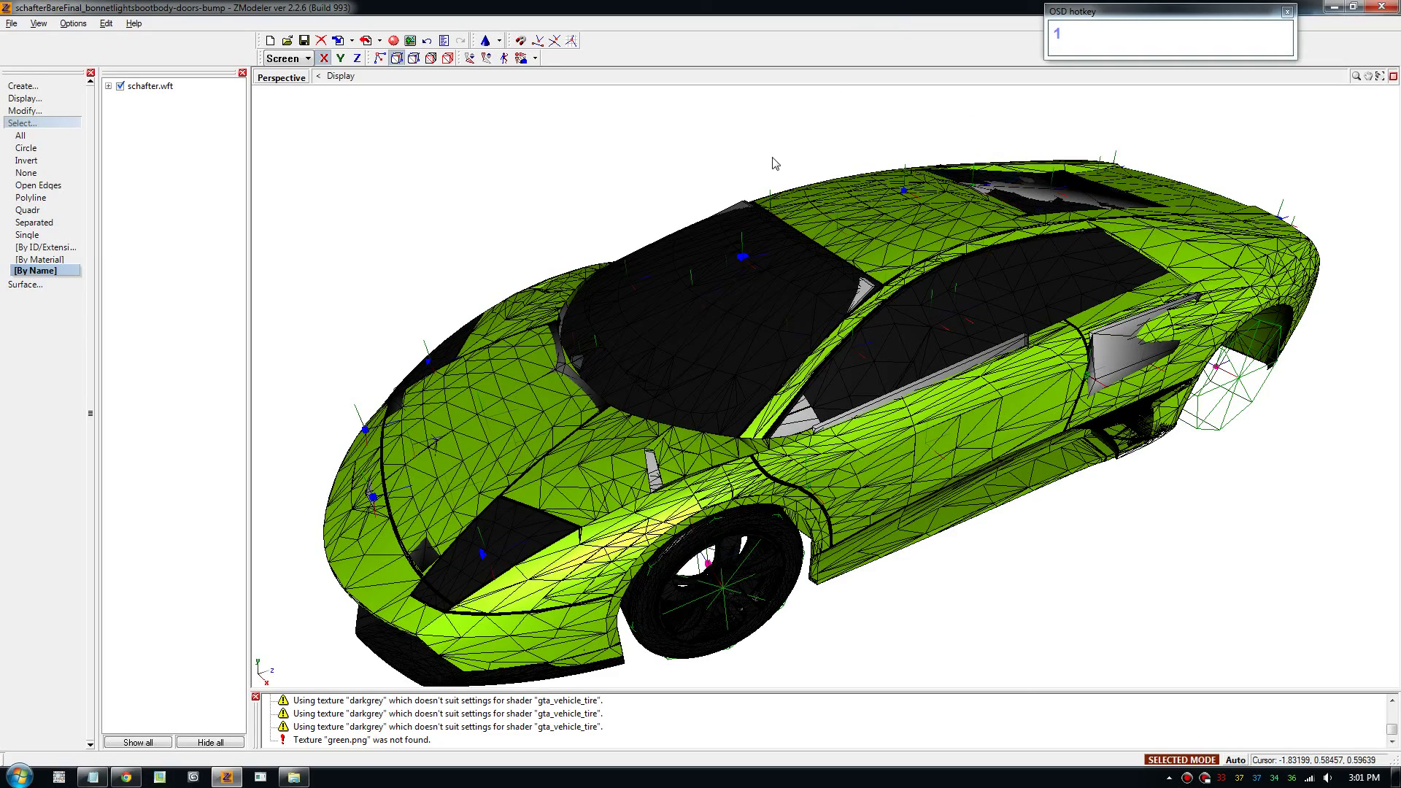
Step: Orbit and zoom the Perspective viewport to inspect the green car from the rear
drag(962, 586, 964, 587)
scroll(up, 3)
scroll(down, 3)
middle_click(908, 562)
scroll(up, 3)
middle_click(757, 571)
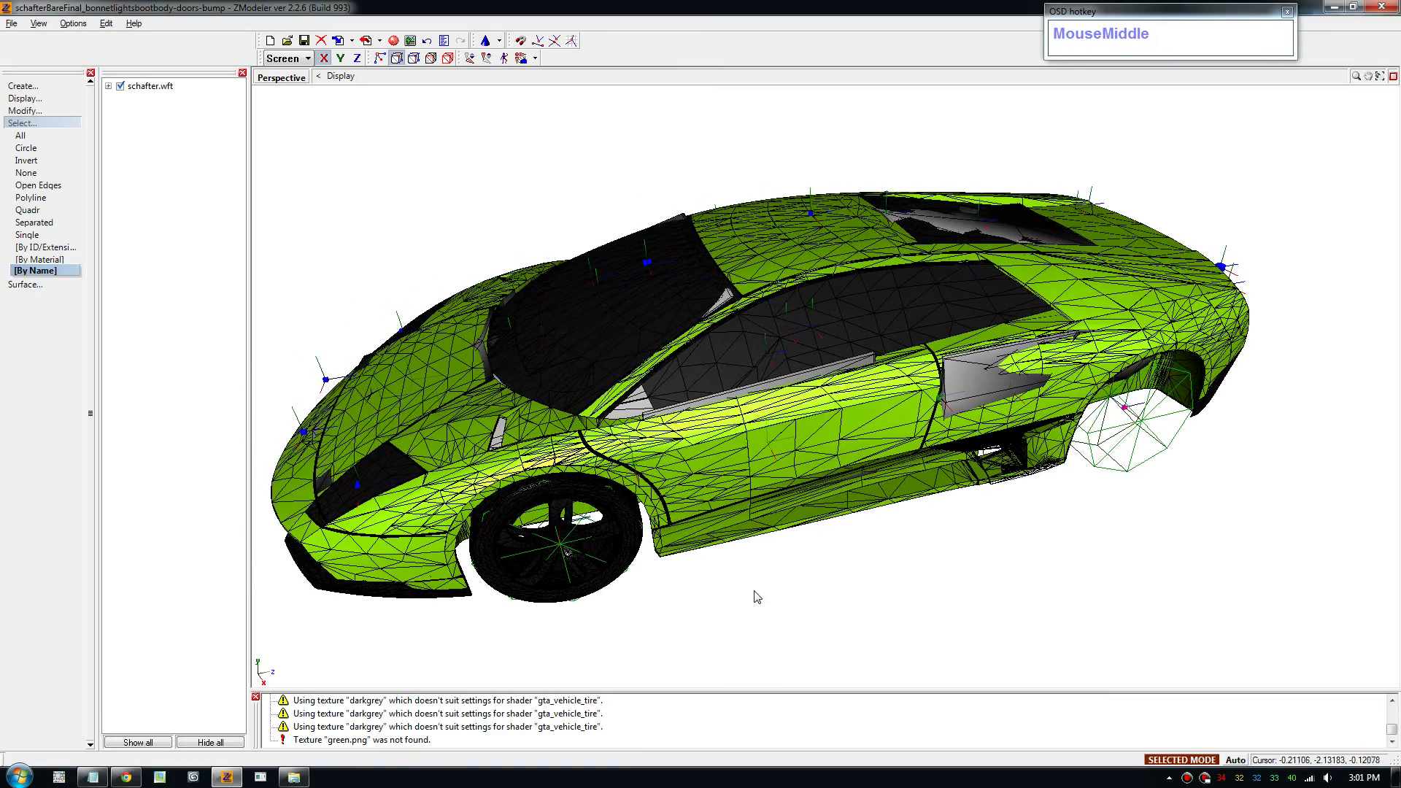
Step: Turn the view toward the car's front and settle on a front three-quarter angle
drag(763, 587, 766, 590)
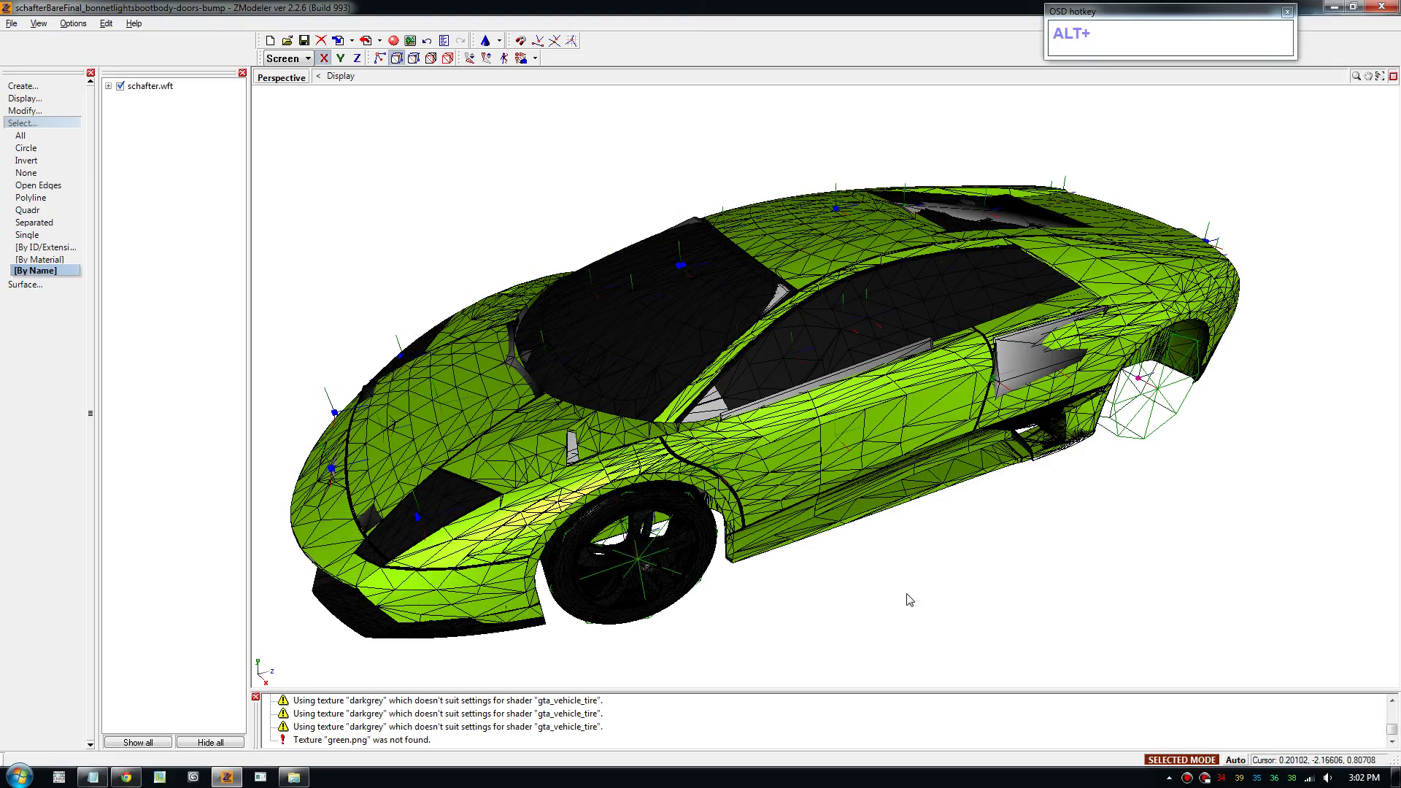
drag(899, 591, 899, 590)
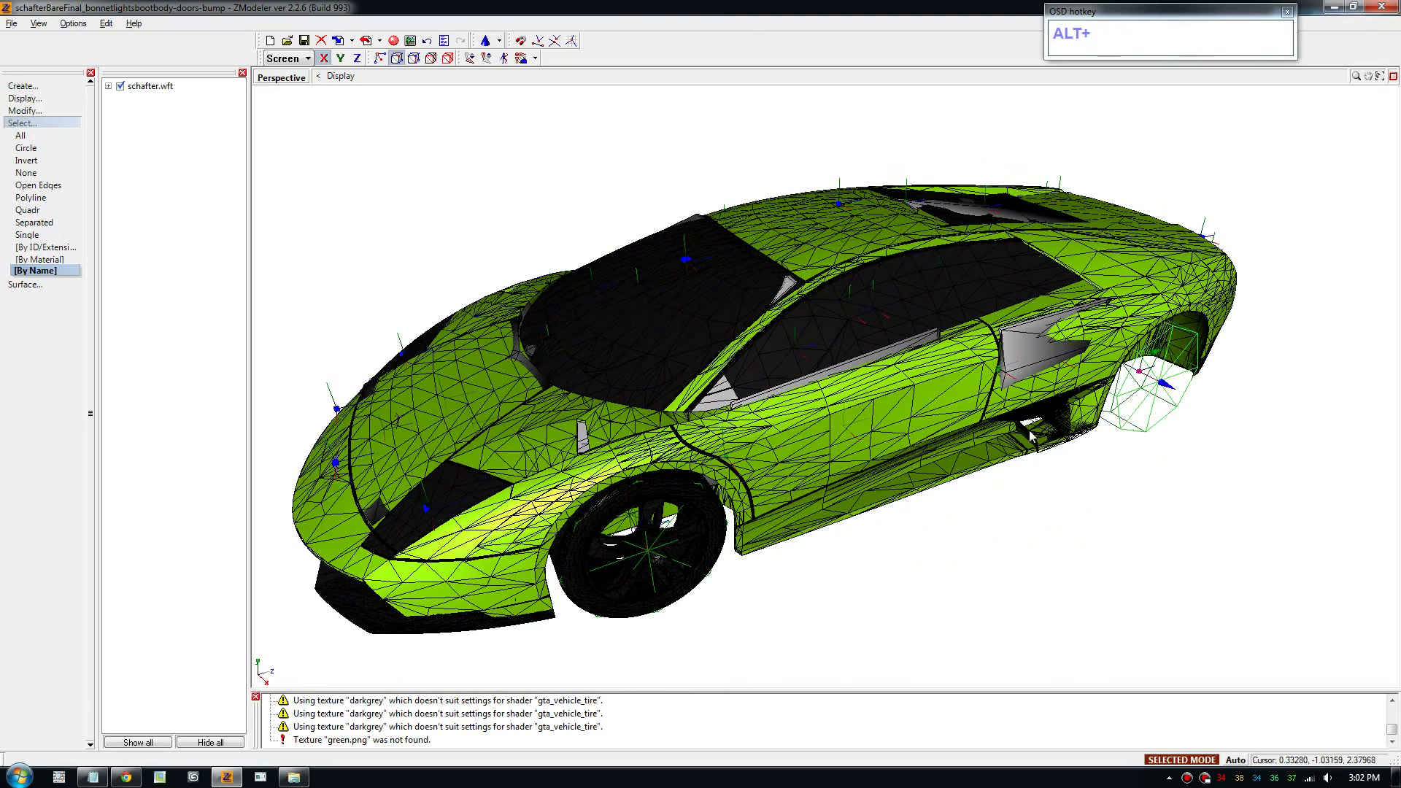
click(845, 610)
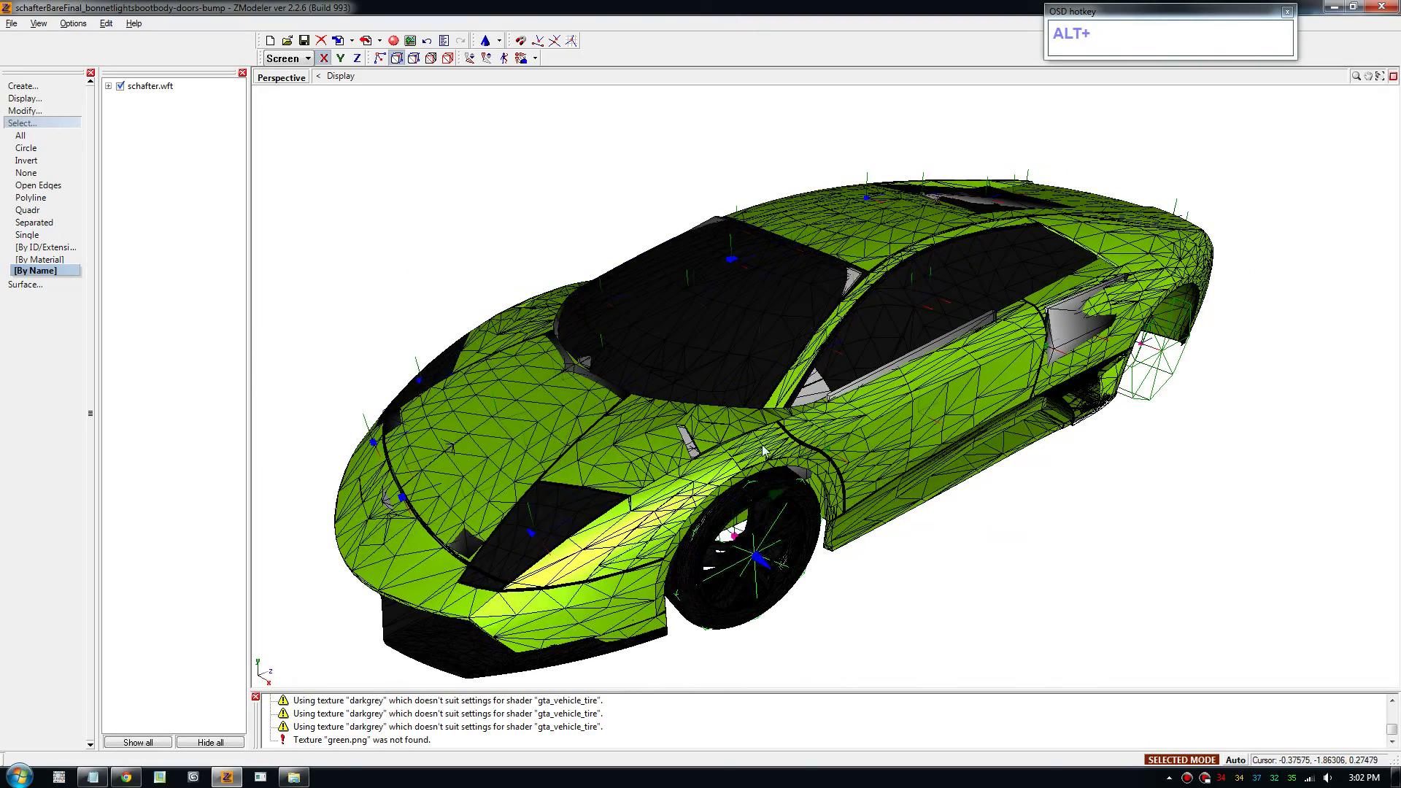
drag(1014, 594, 1020, 593)
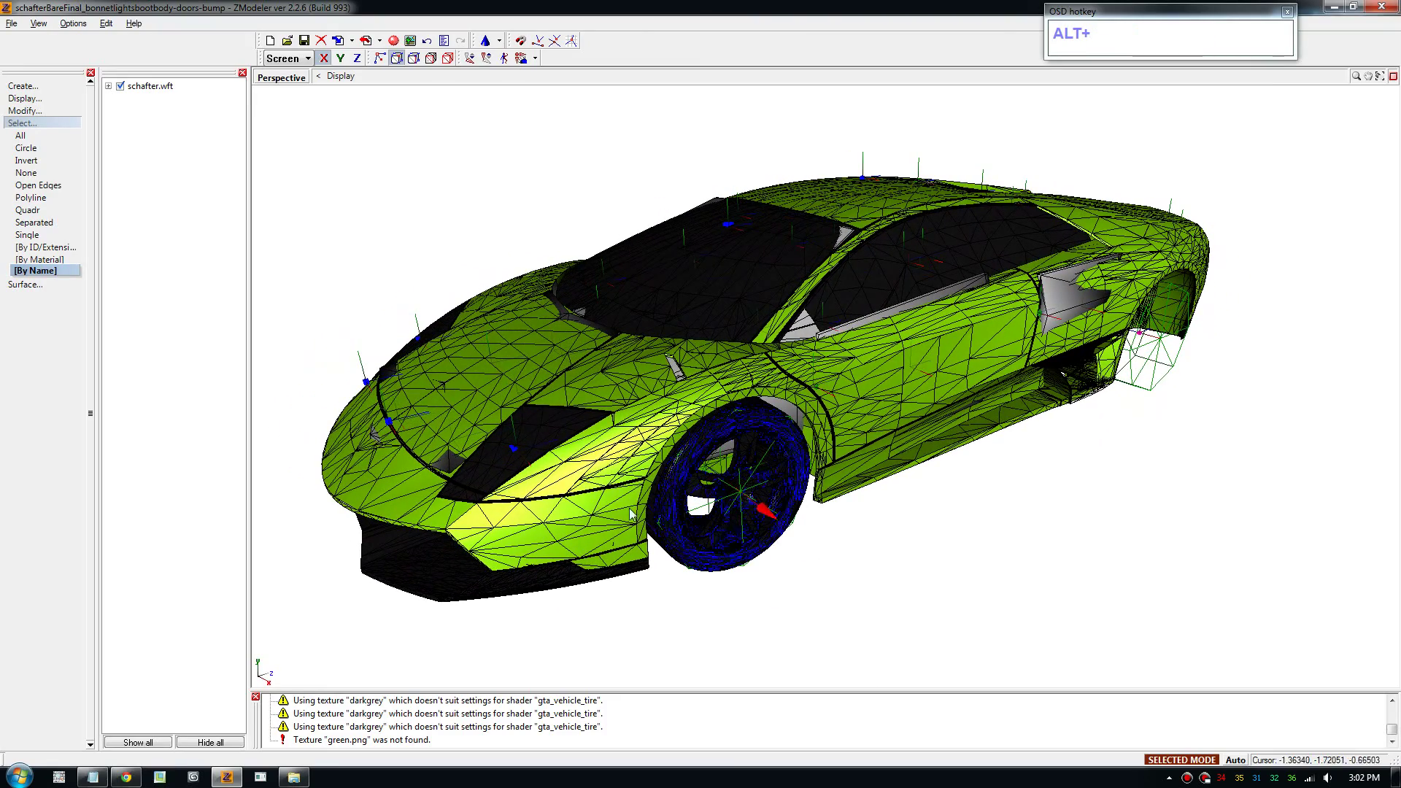
click(911, 560)
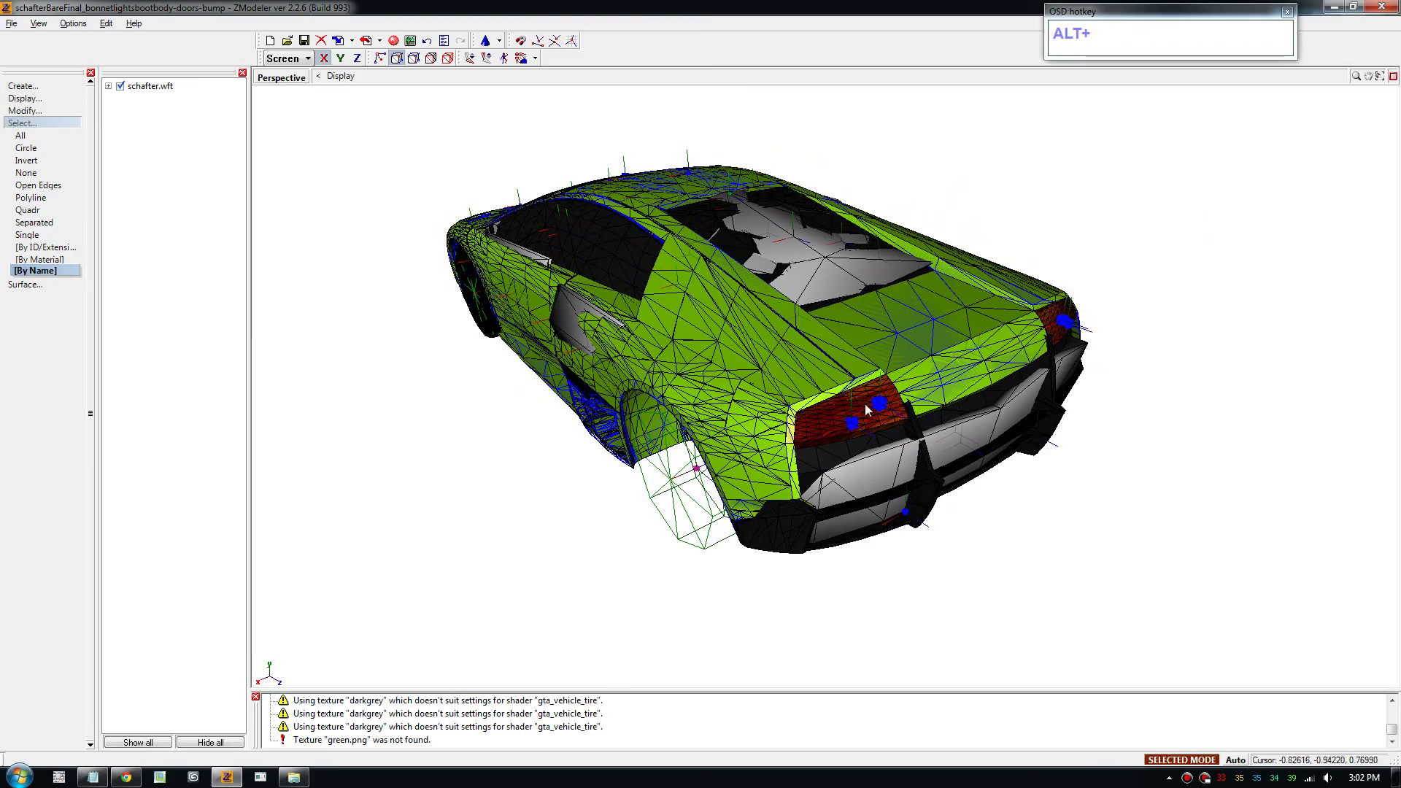
drag(882, 435, 944, 436)
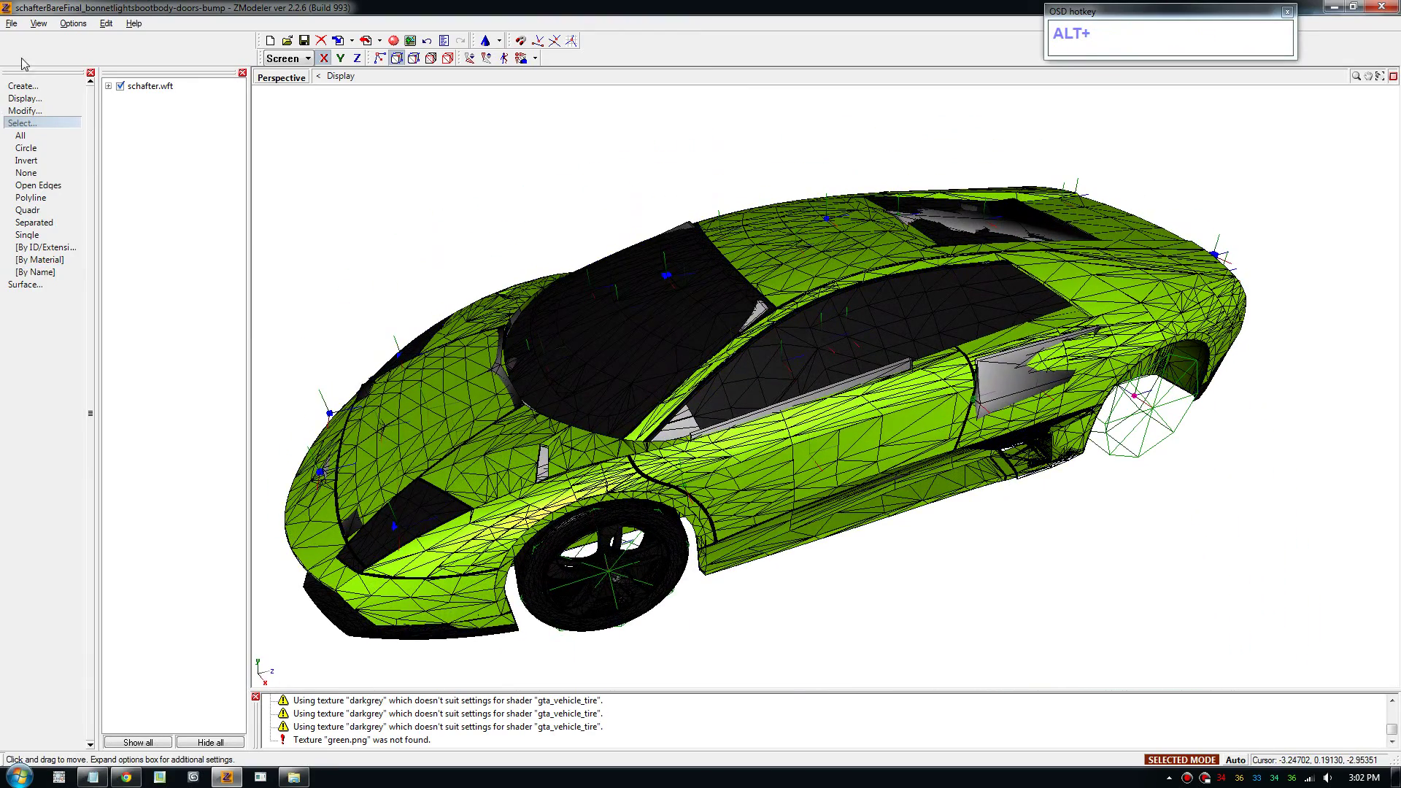
Step: Export the car as police2.wft in GTA IV format, overwriting the existing file
drag(15, 28, 690, 646)
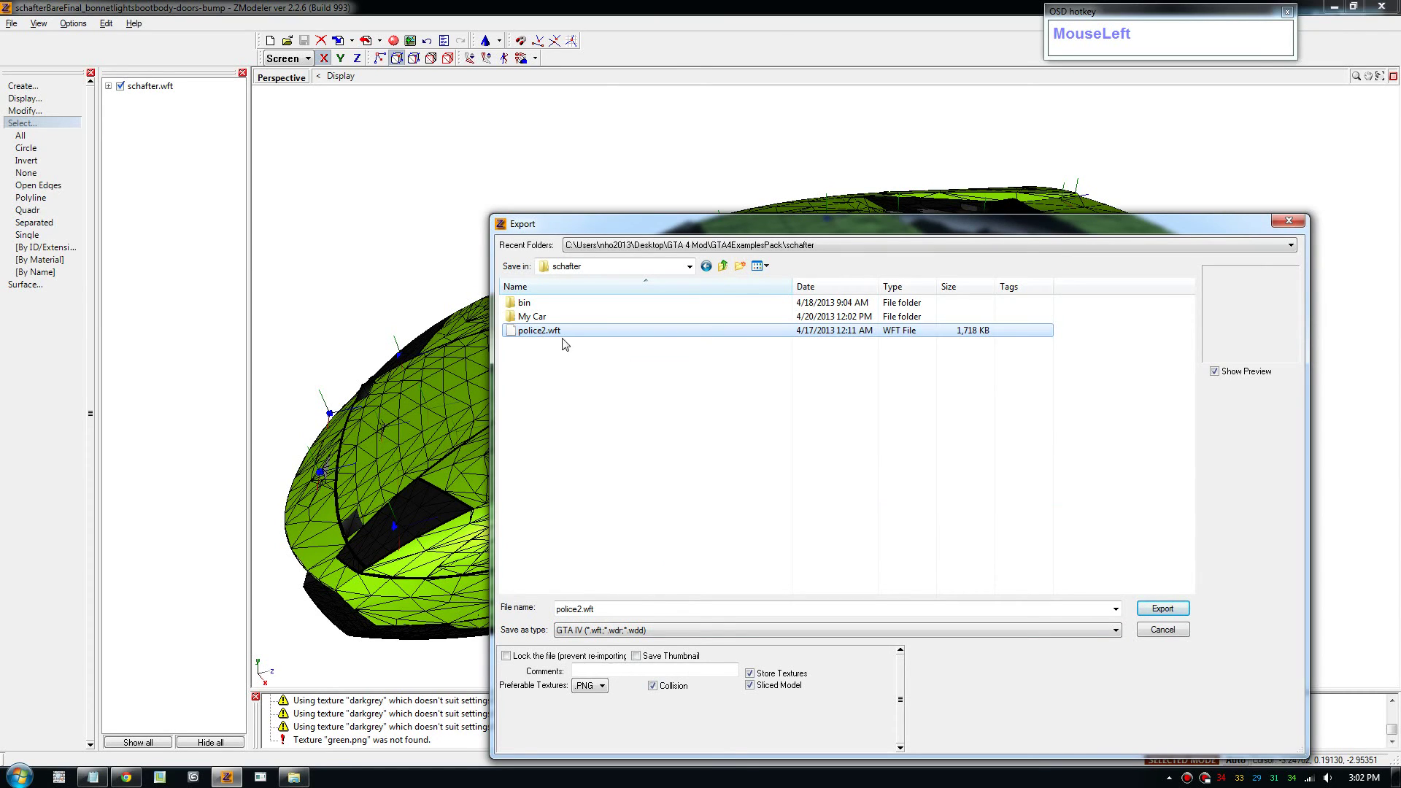
drag(569, 335, 716, 393)
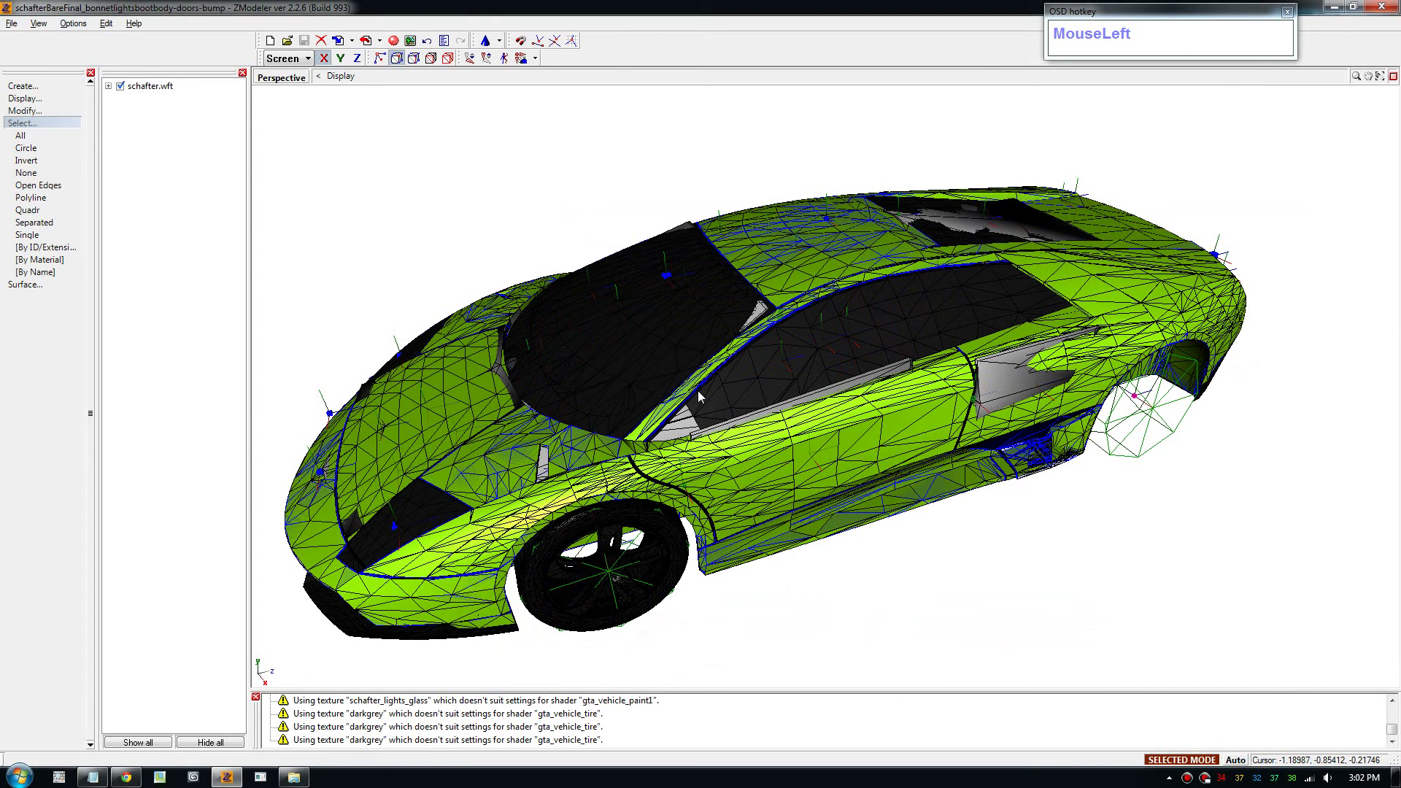
Step: Search the Start menu for 'openi' to launch Run OpenIV
key(3)
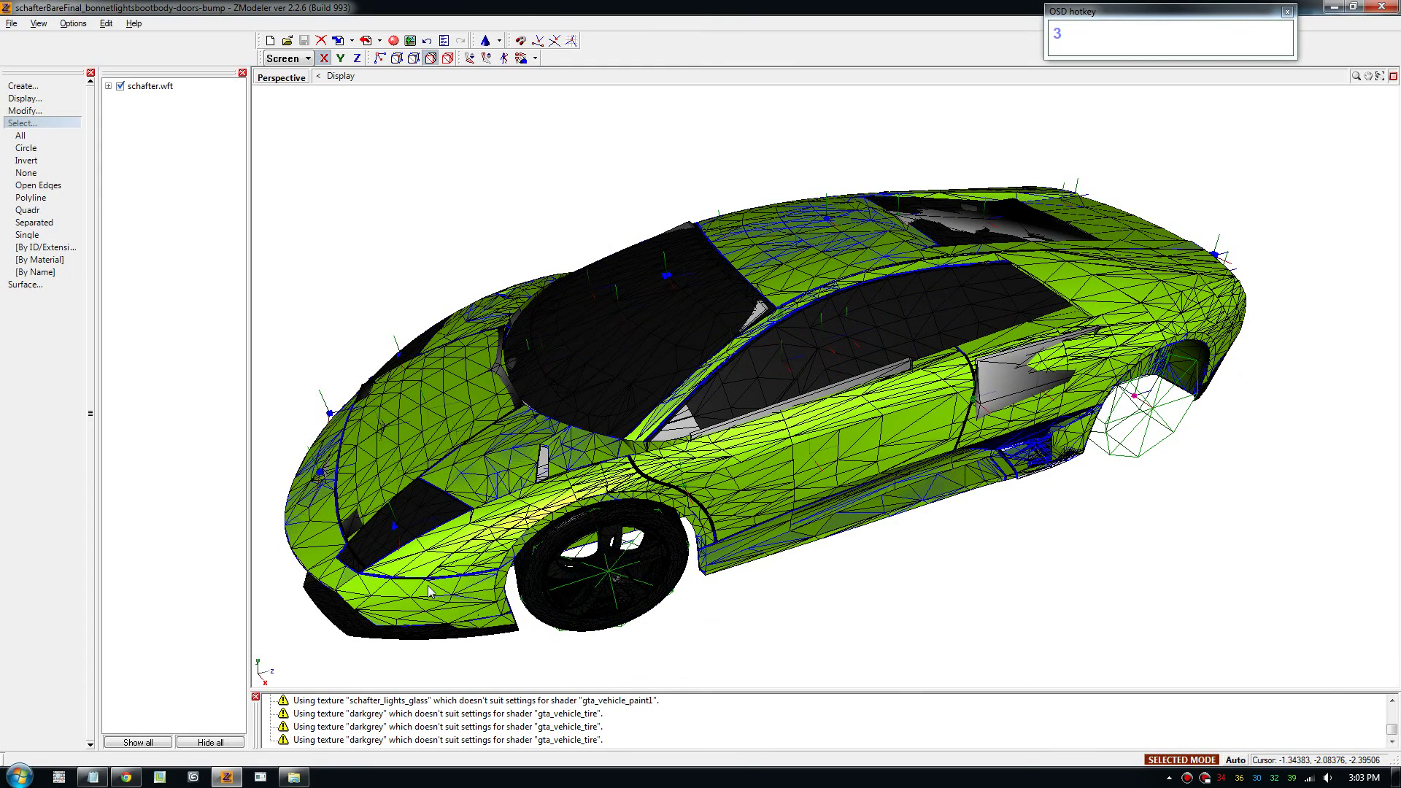
click(366, 377)
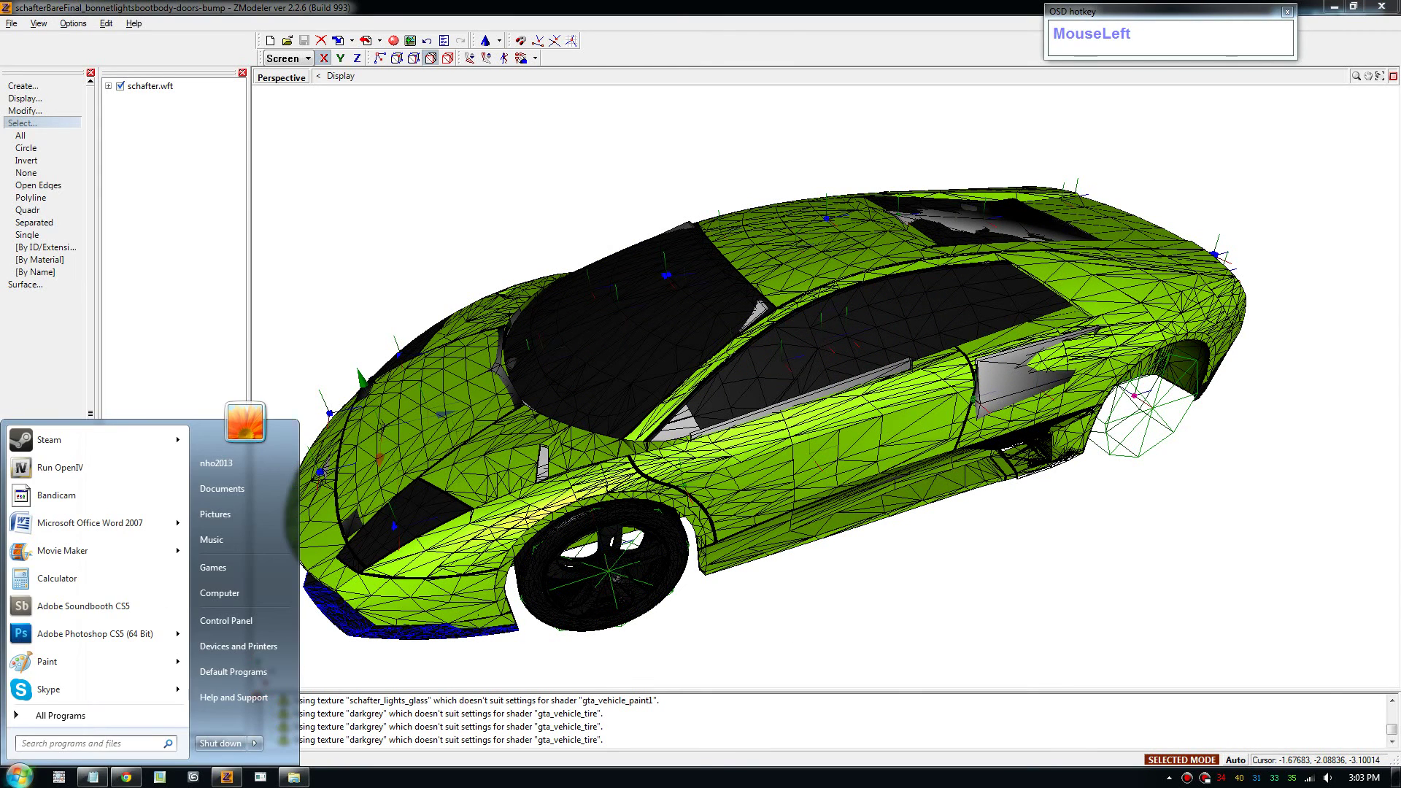
text(openi)
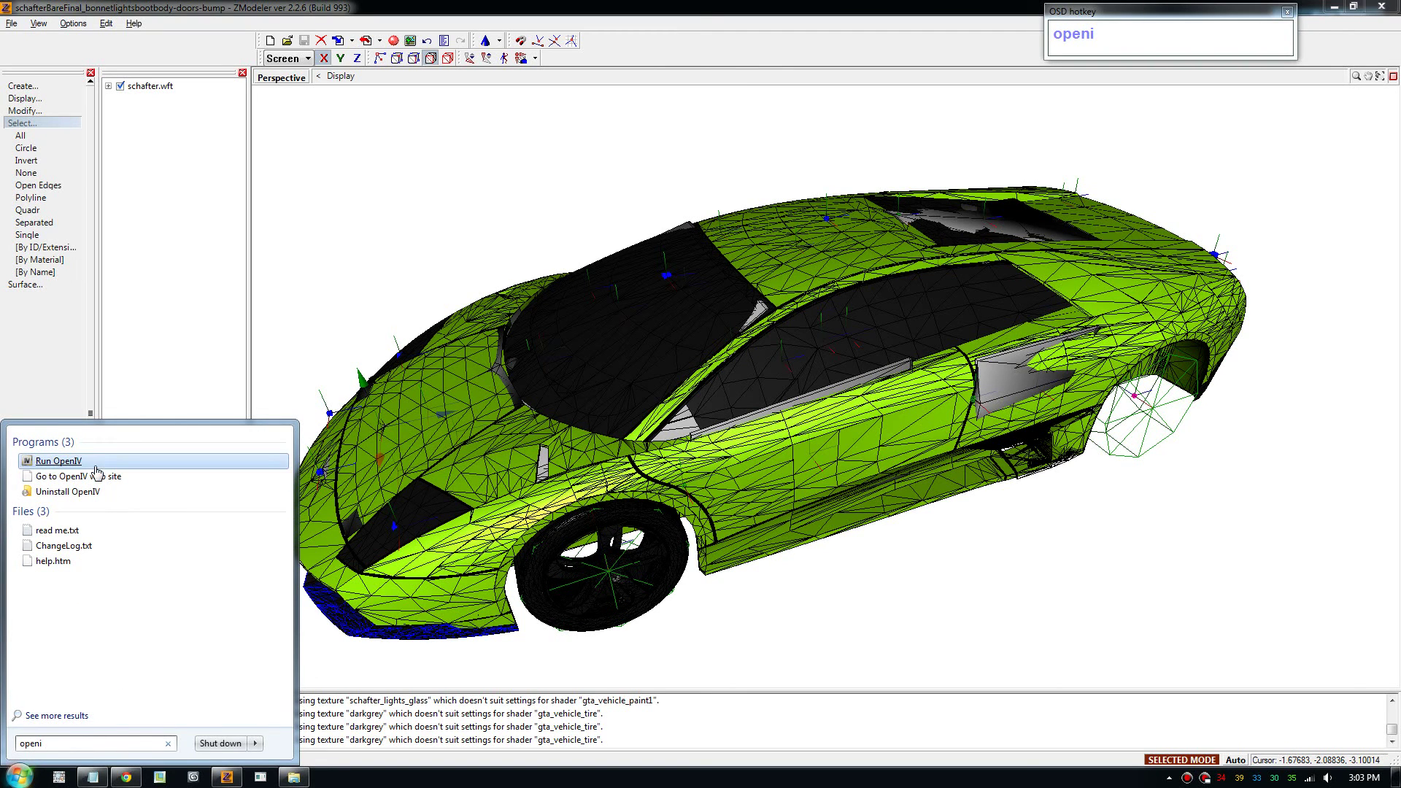
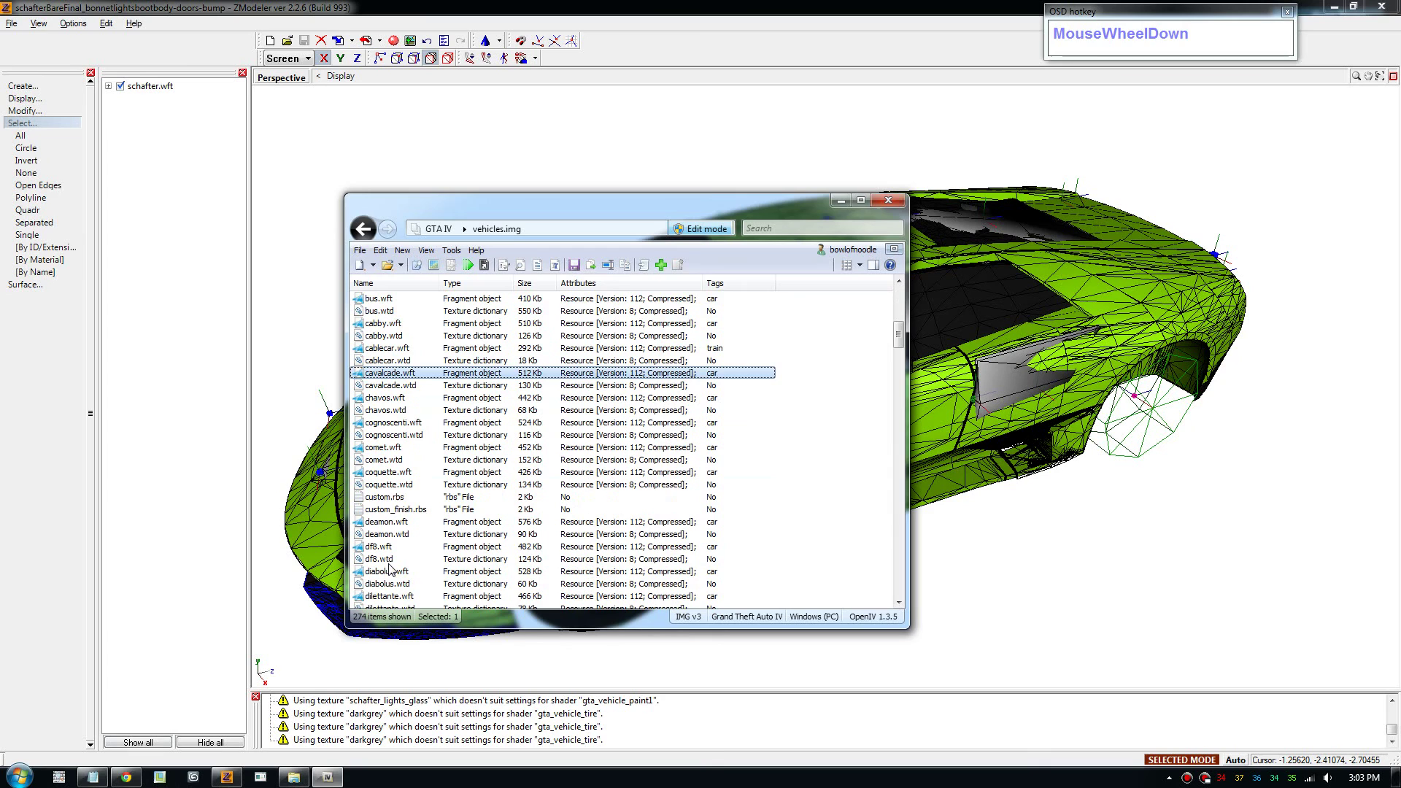
Step: Replace police2.wft in vehicles.img with the exported model, then select police.wft
text(po)
scroll(down, 3)
click(383, 480)
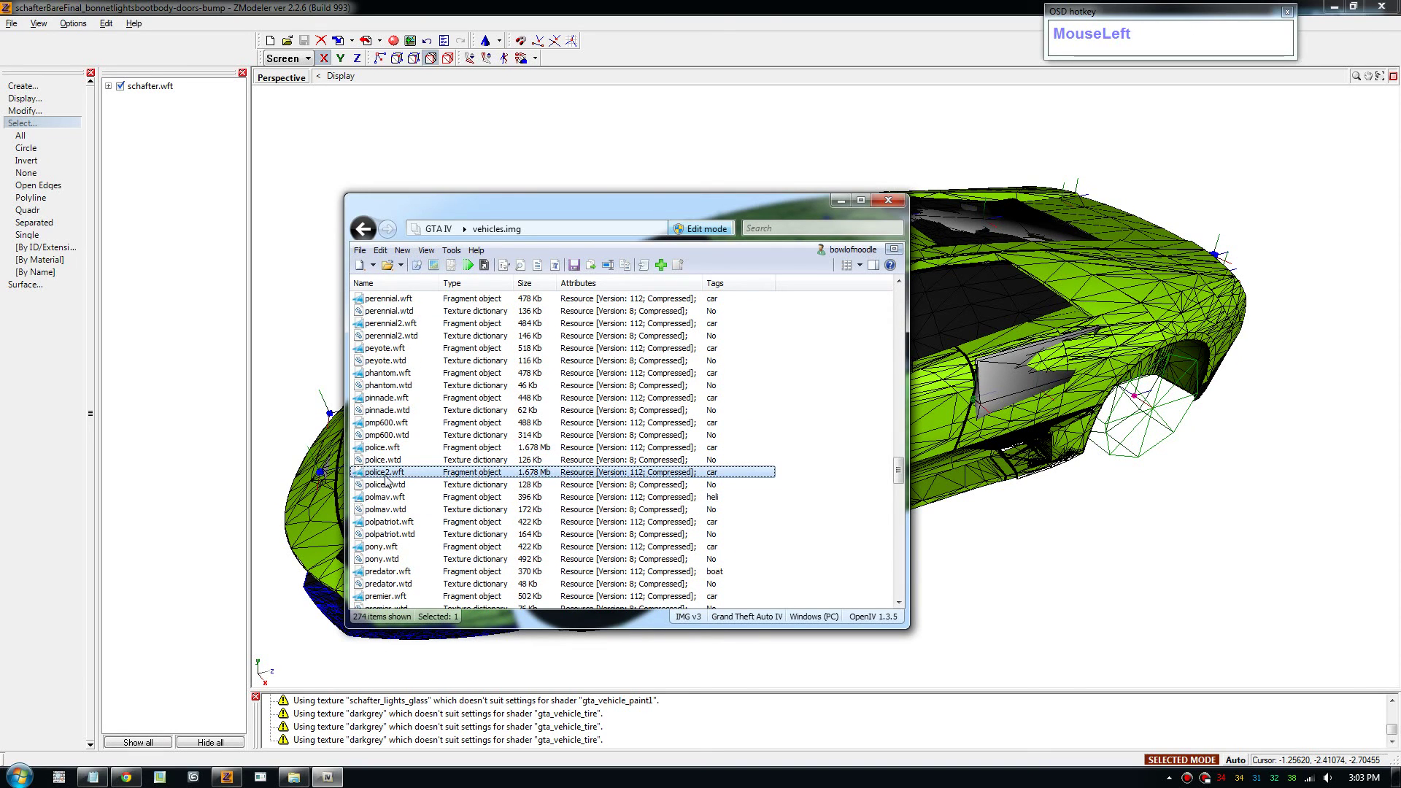
right_click(389, 480)
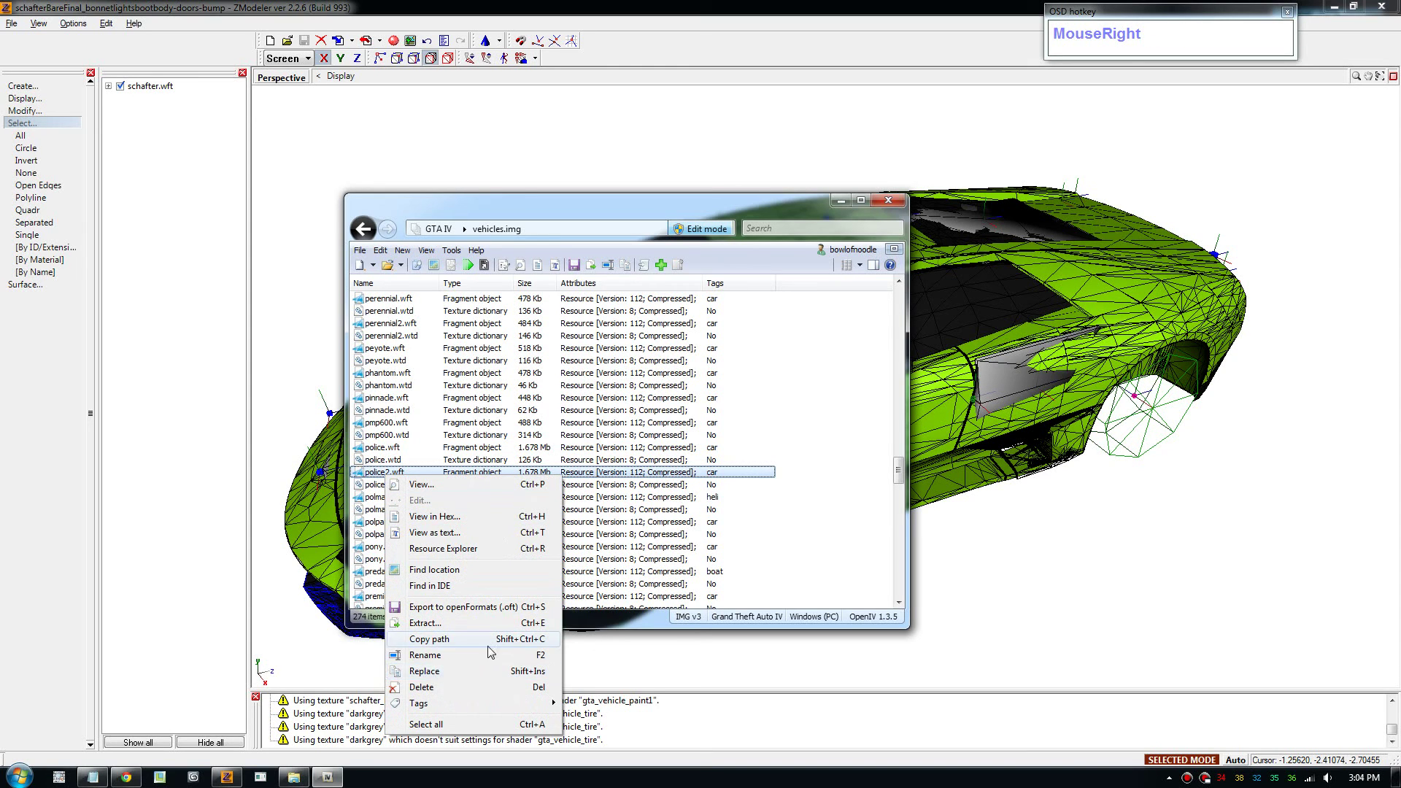
click(481, 679)
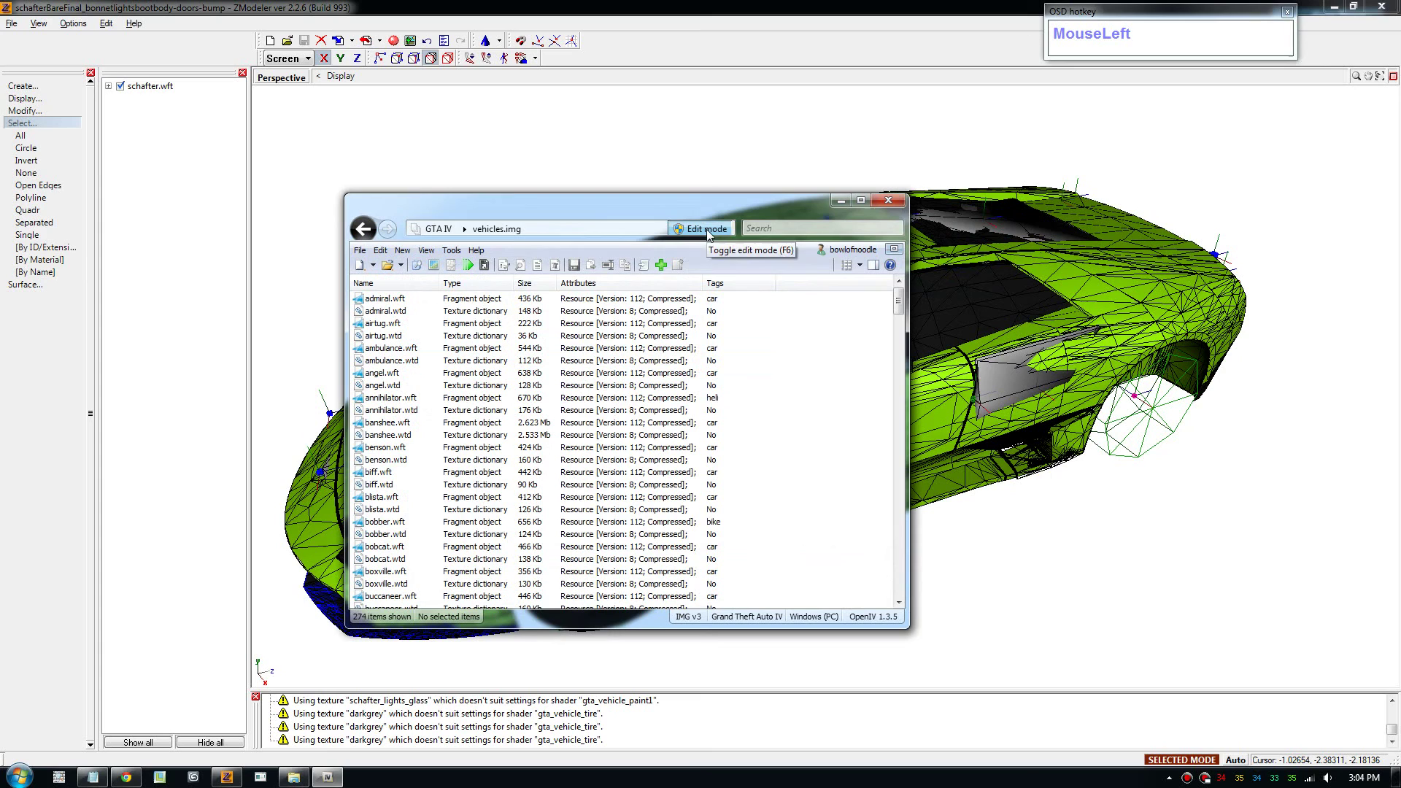
scroll(down, 3)
click(409, 440)
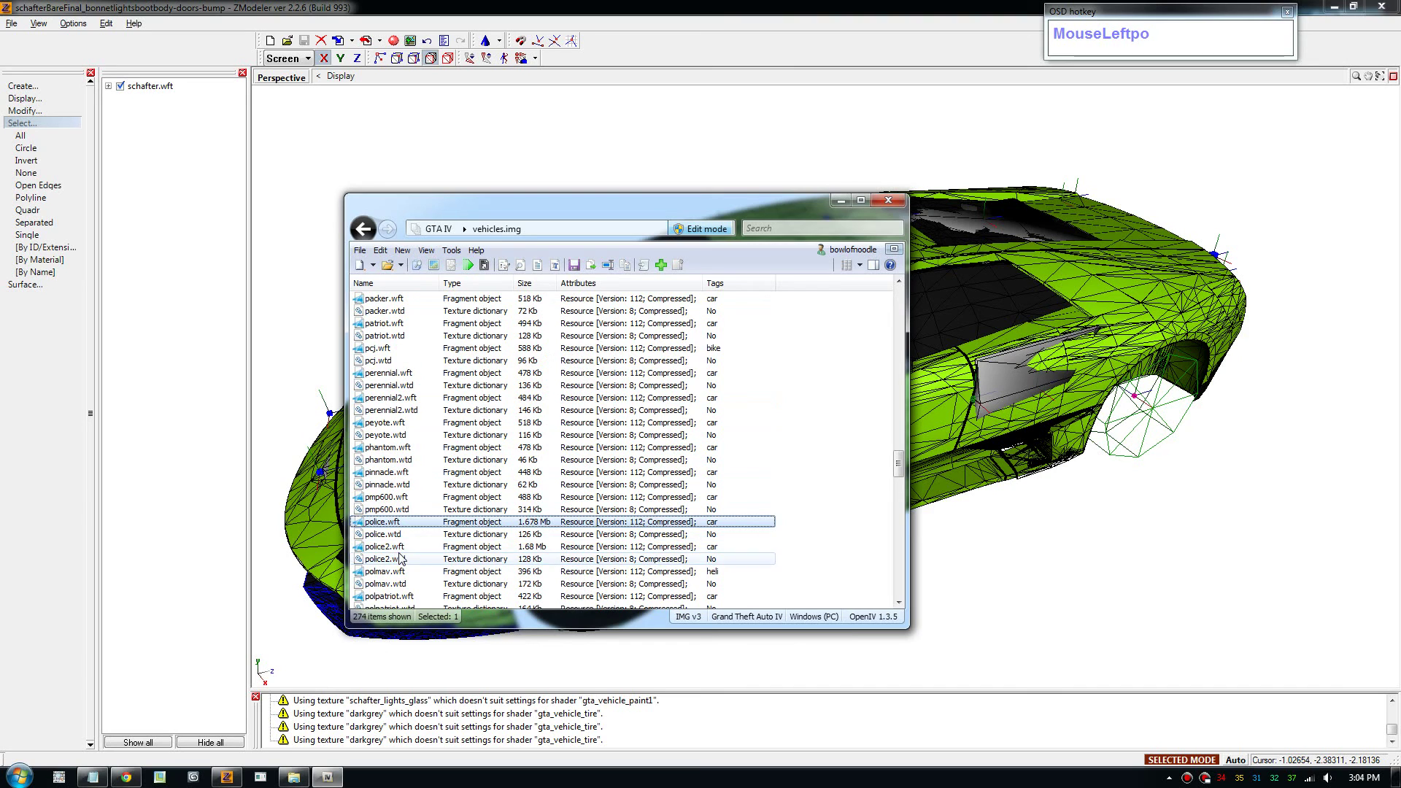
Step: View the police.wtd texture dictionary, then close OpenIV's window to return to ZModeler
click(396, 541)
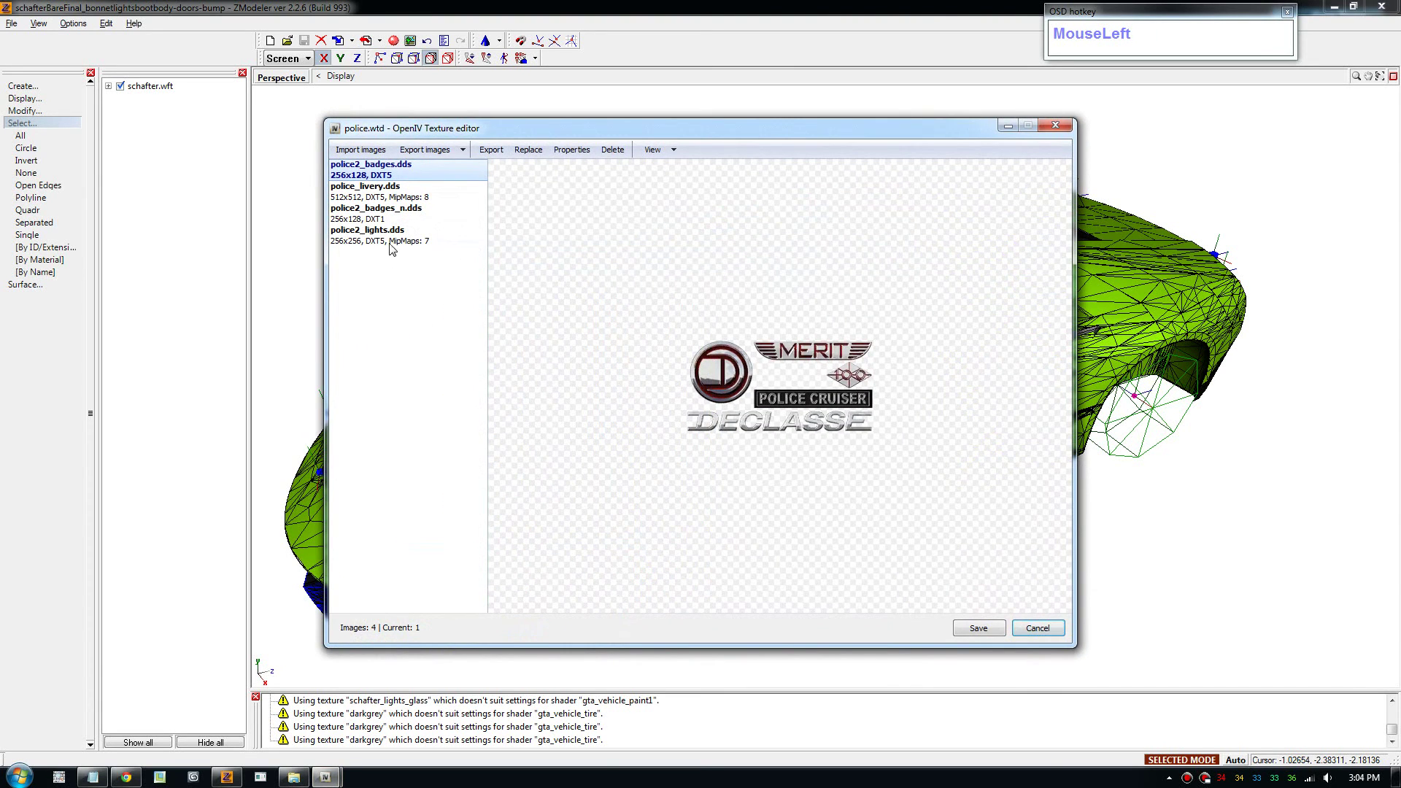
drag(1052, 133, 528, 403)
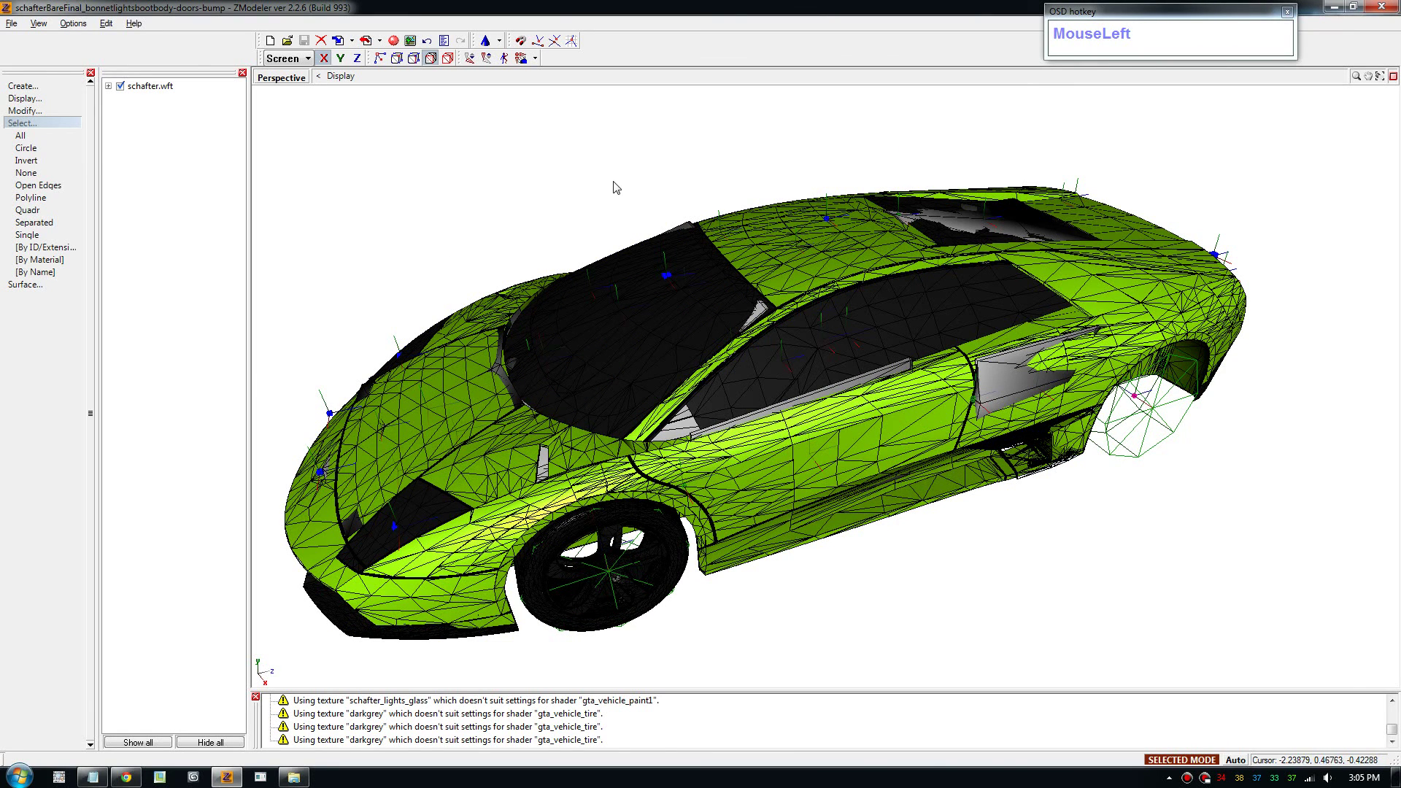
click(894, 603)
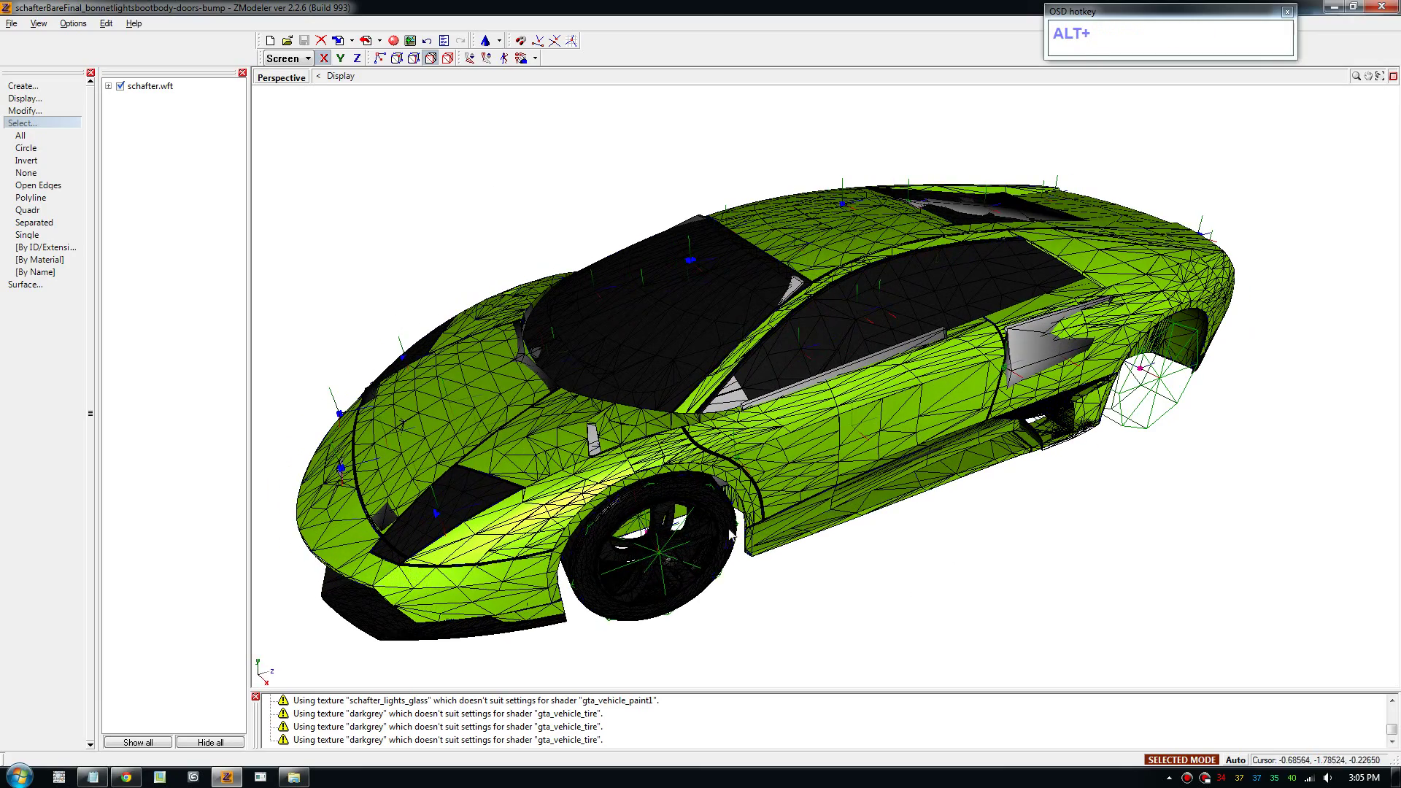
drag(944, 563, 940, 559)
scroll(up, 3)
scroll(down, 3)
click(858, 520)
click(834, 515)
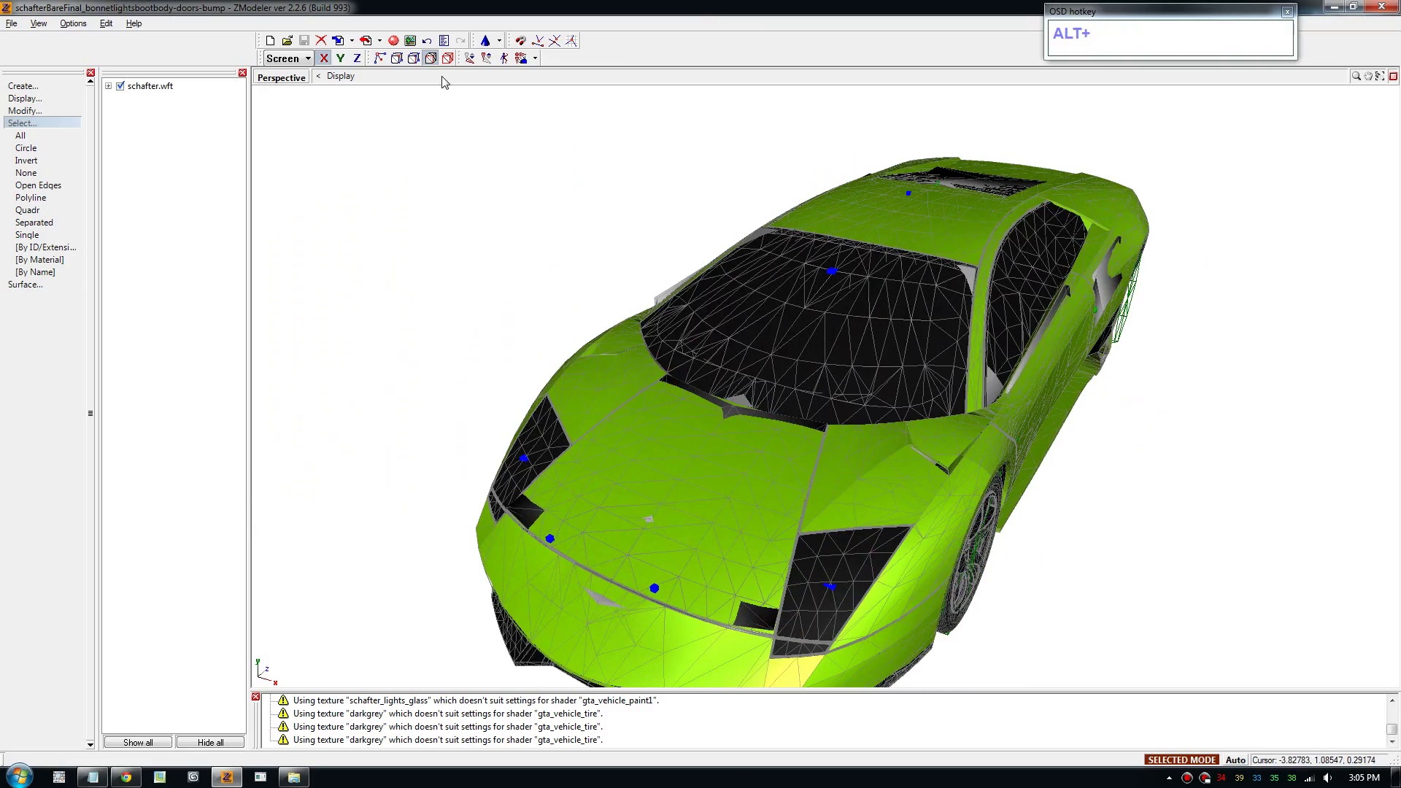
click(453, 69)
click(589, 298)
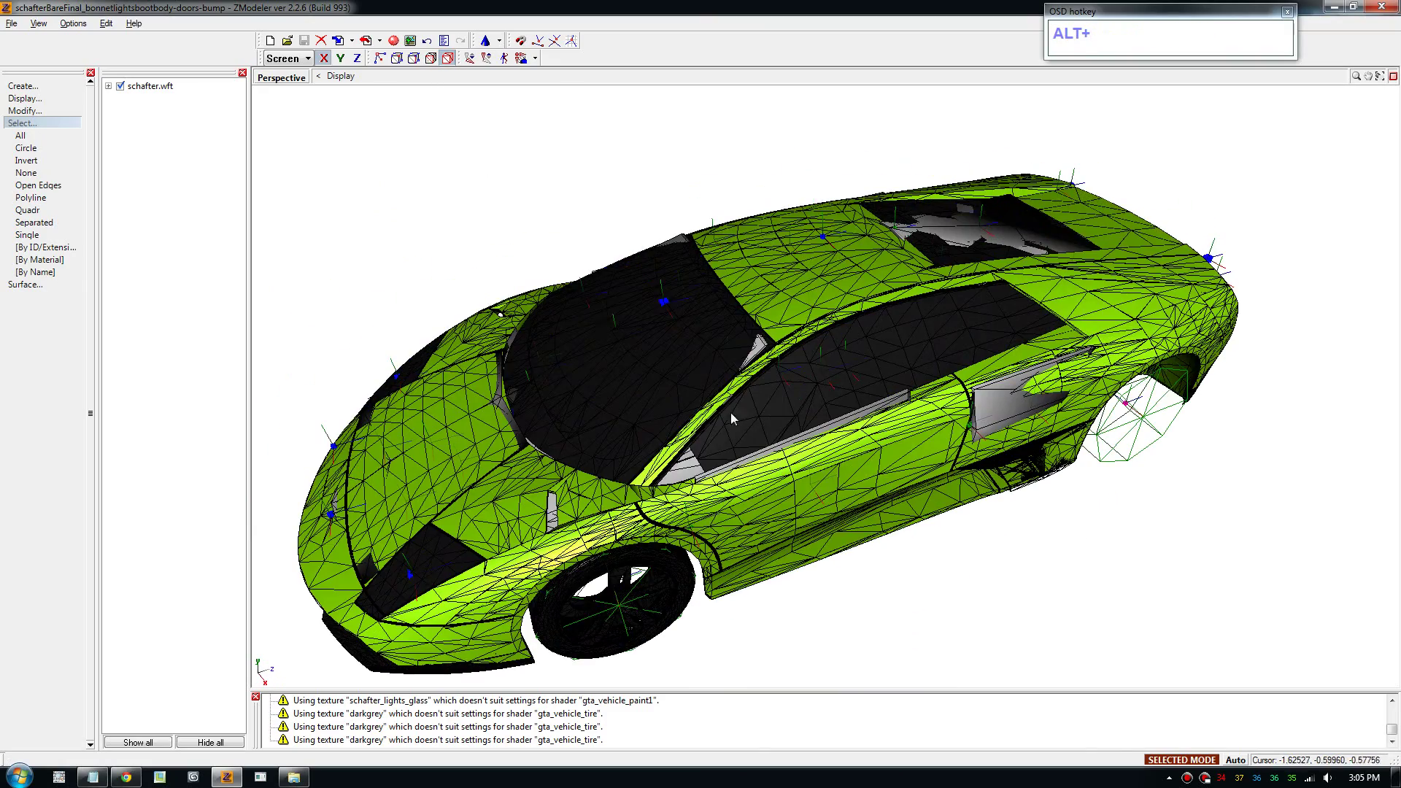
scroll(down, 3)
scroll(up, 3)
click(904, 595)
middle_click(848, 568)
scroll(down, 3)
scroll(up, 3)
drag(862, 581, 884, 584)
scroll(down, 3)
click(1022, 614)
scroll(up, 3)
click(753, 564)
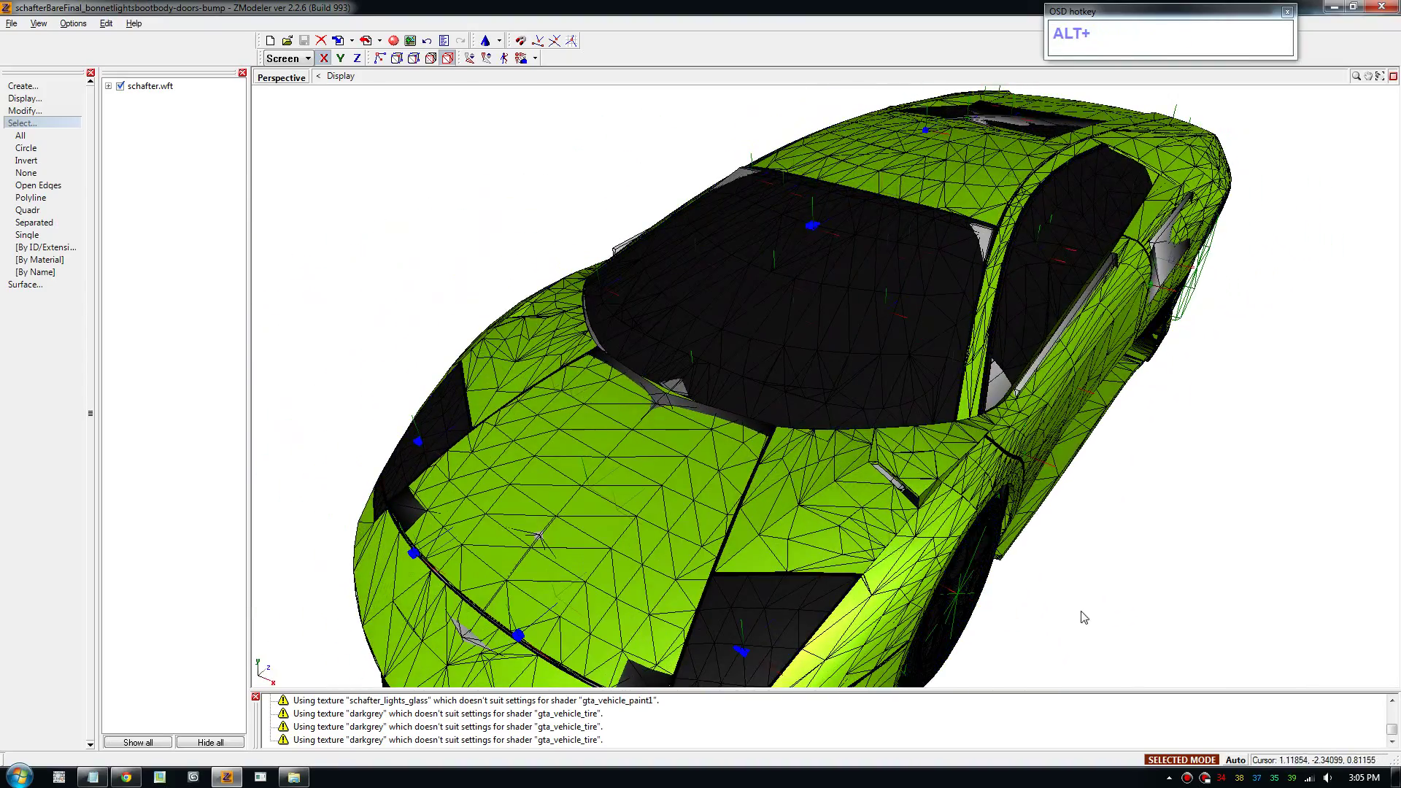
click(1098, 609)
scroll(down, 3)
middle_click(944, 564)
drag(892, 618, 890, 621)
drag(989, 615, 993, 618)
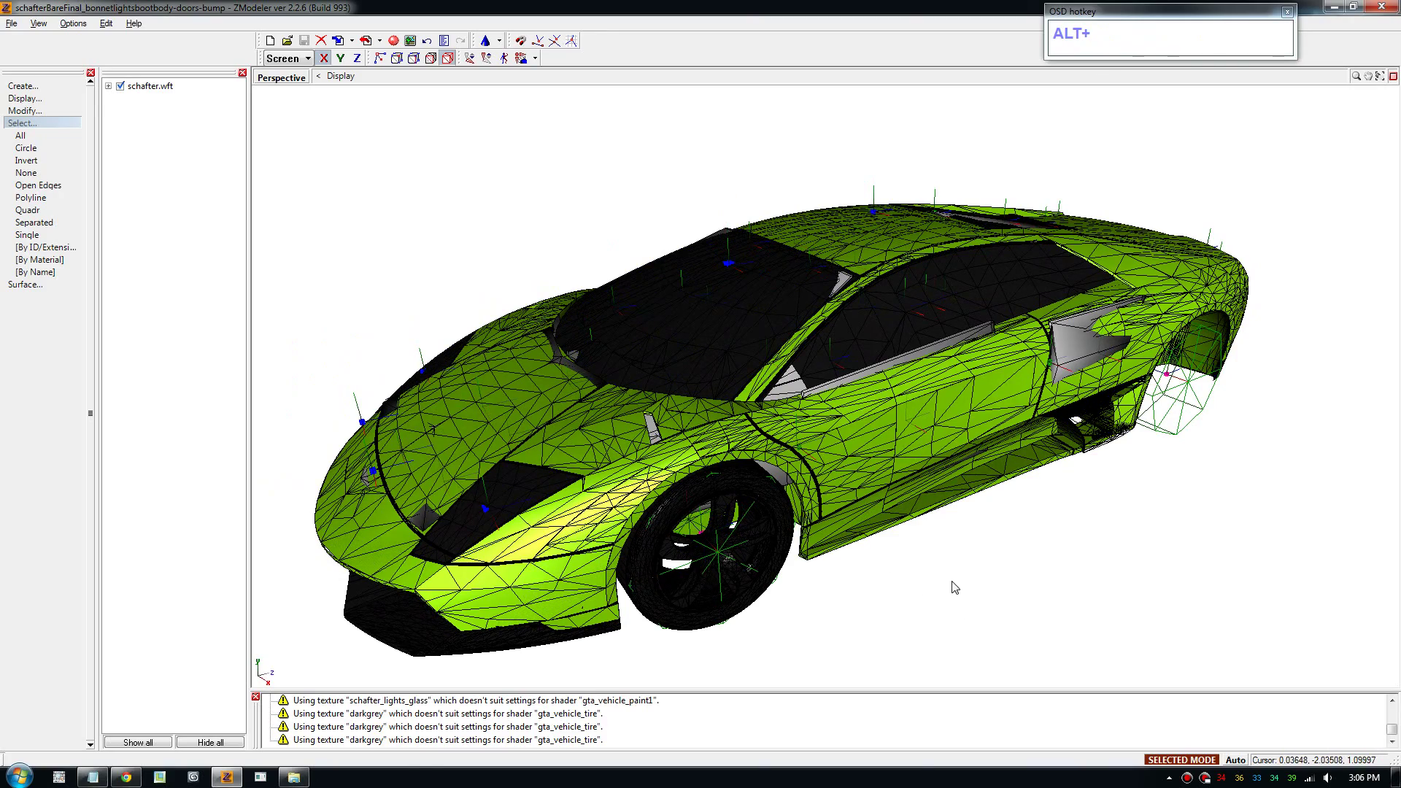
click(959, 573)
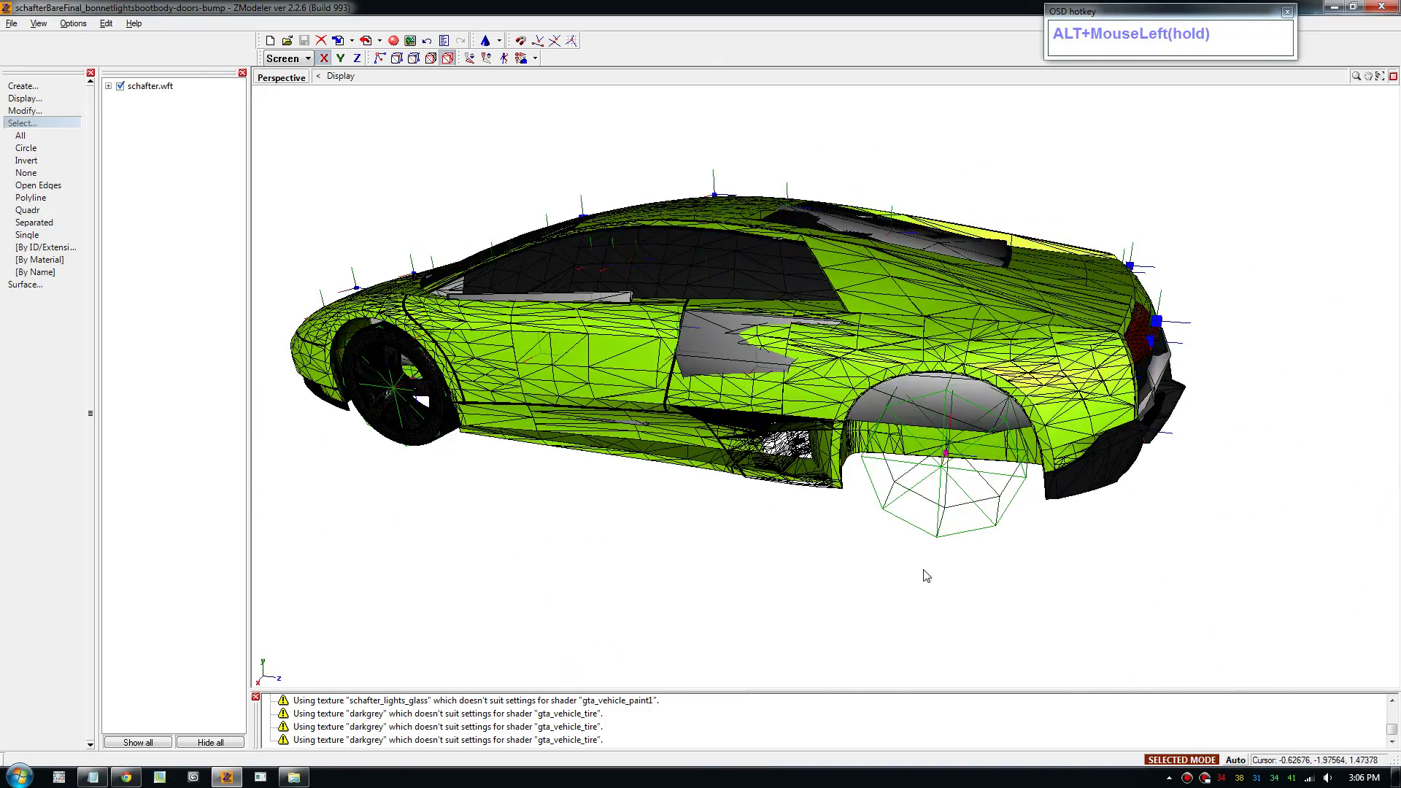
scroll(down, 3)
click(925, 605)
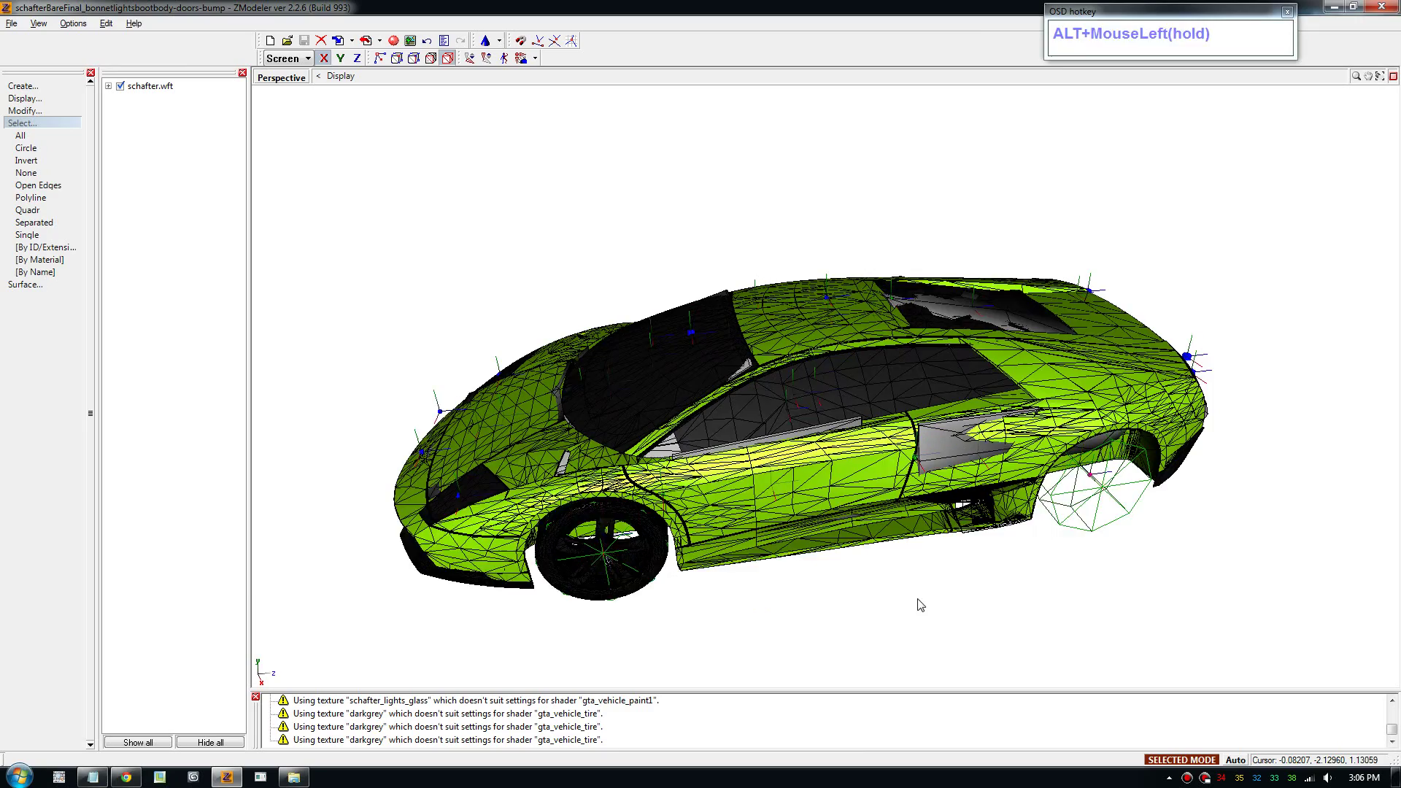
scroll(up, 3)
click(872, 595)
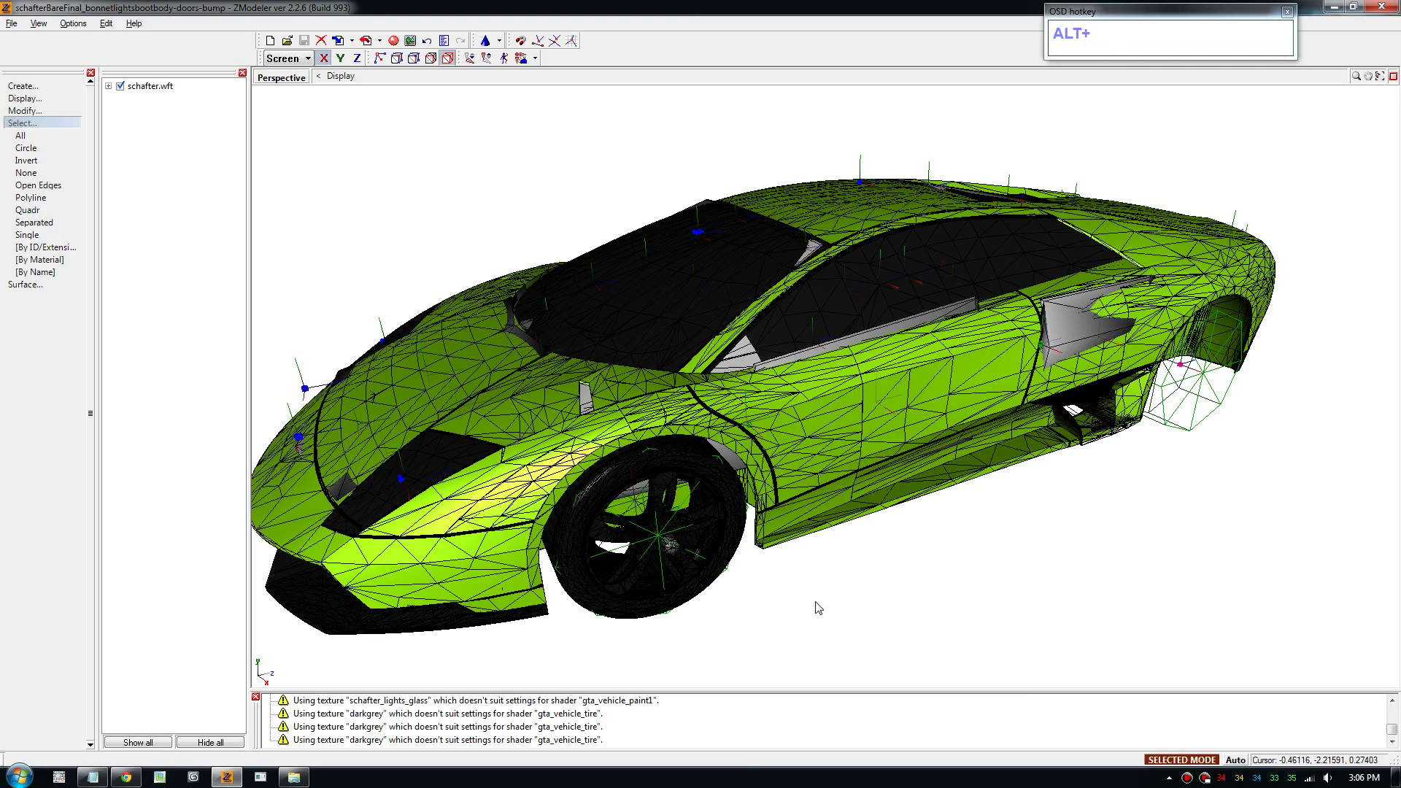
drag(821, 602, 861, 640)
middle_click(861, 640)
click(833, 621)
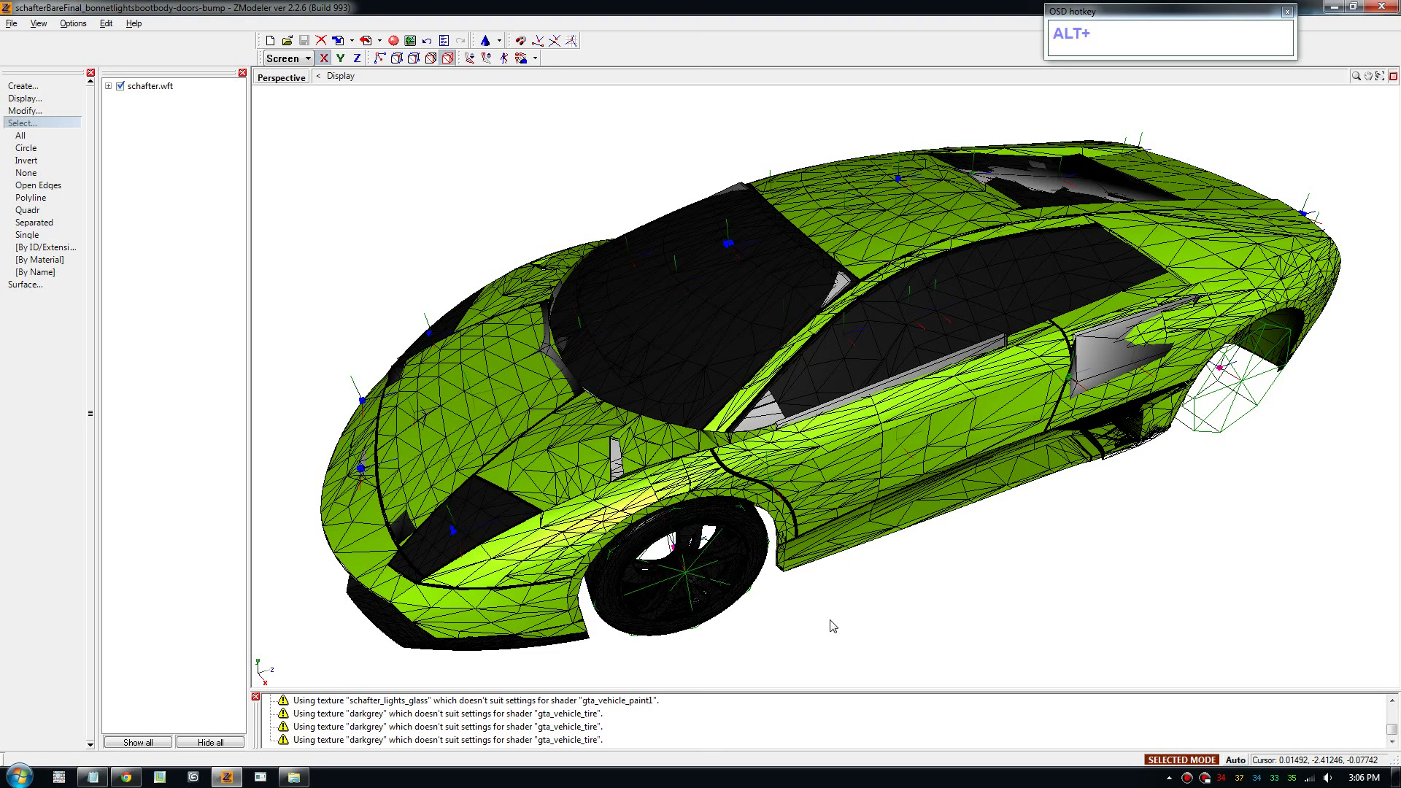
drag(840, 623, 813, 621)
drag(667, 582, 670, 588)
drag(922, 590, 908, 602)
scroll(up, 3)
click(880, 612)
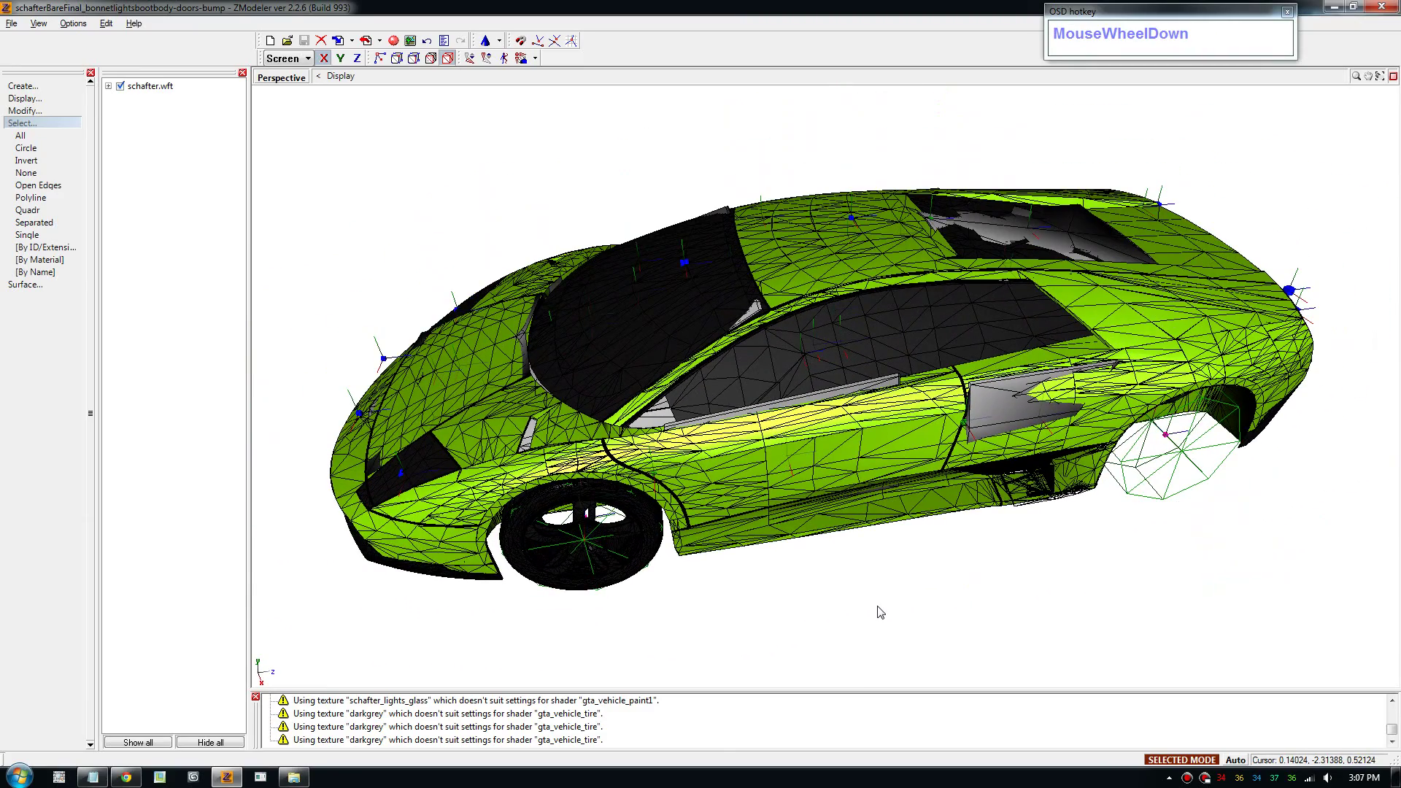